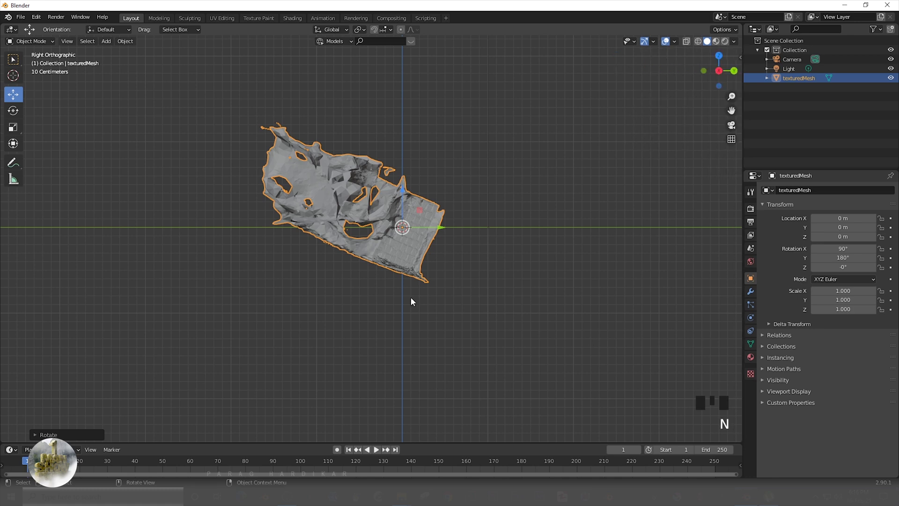
Tilt the texturedMesh wall upright about X and lift it onto the ground grid
key(r)
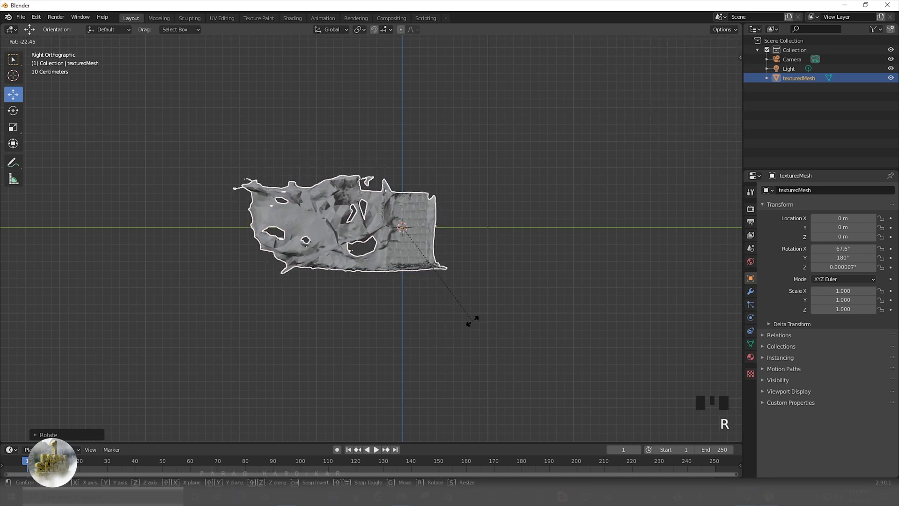
key(g)
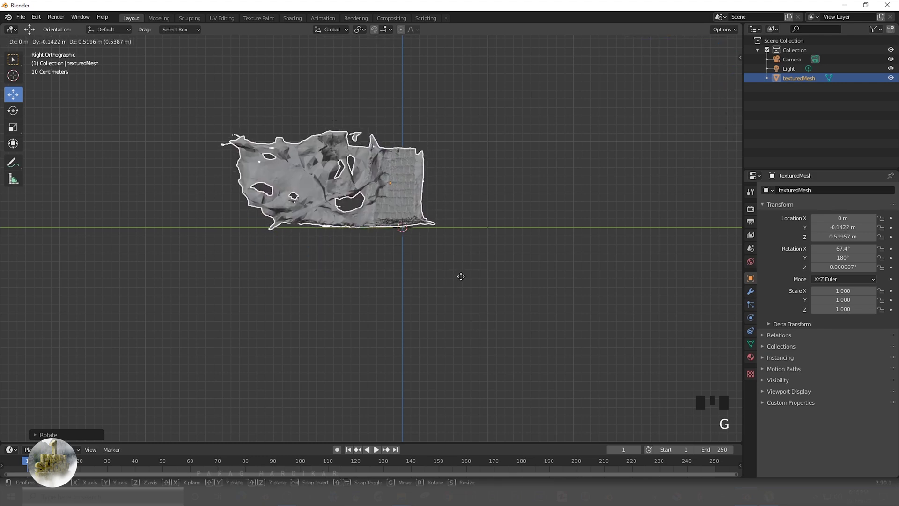
scroll(down, 3)
scroll(up, 3)
drag(318, 293, 474, 314)
scroll(down, 3)
middle_click(349, 279)
scroll(up, 3)
drag(298, 302, 355, 308)
From top view, turn the wall about Z to square it, then check it from the front view
key(KP_7)
scroll(down, 3)
key(r)
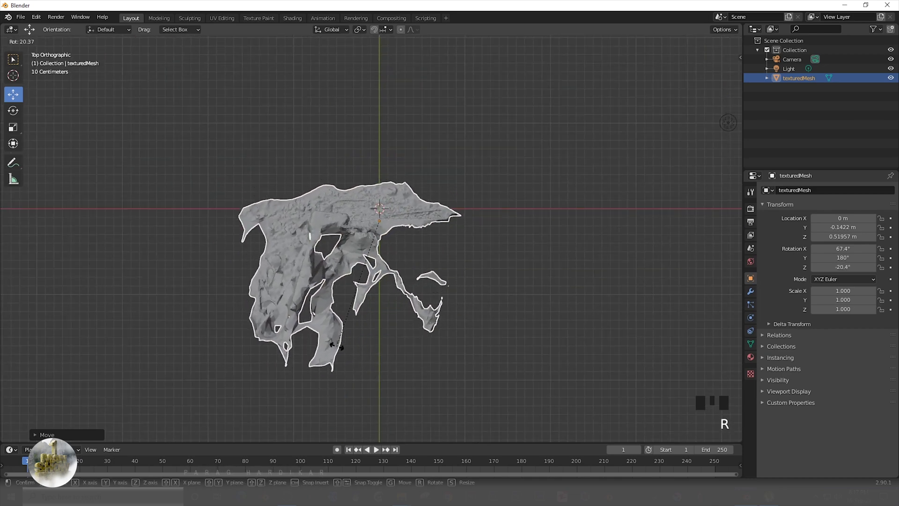
scroll(down, 3)
scroll(up, 3)
drag(238, 332, 380, 280)
key(alt+a)
key(alt+a)
scroll(up, 3)
drag(319, 312, 320, 300)
scroll(down, 3)
drag(336, 293, 346, 292)
key(KP_1)
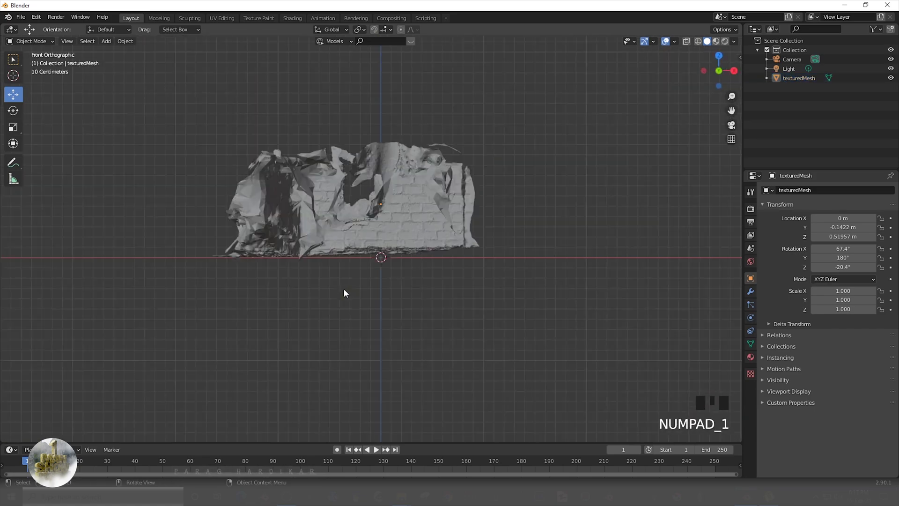
Select the wall scan and show it with its photo texture in Material Preview
key(KP_3)
key(KP_1)
click(395, 227)
key(z)
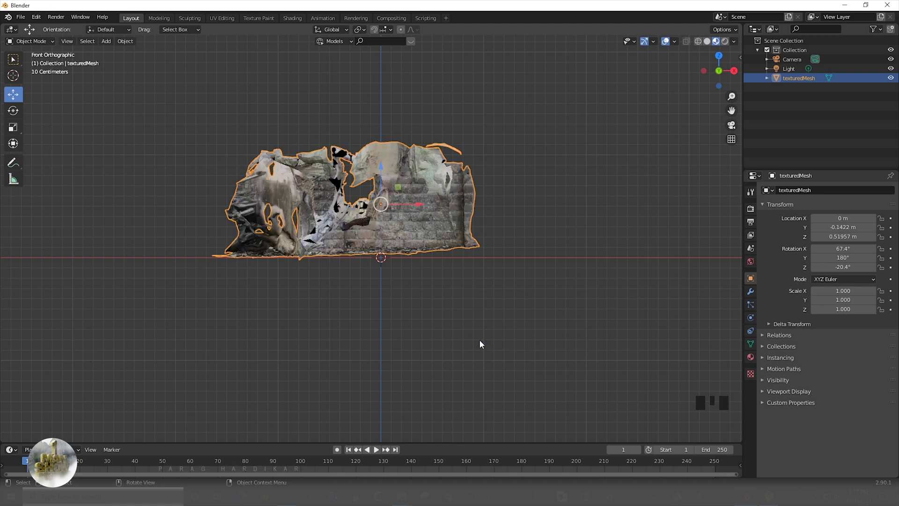
scroll(up, 3)
scroll(down, 3)
middle_click(444, 323)
scroll(up, 3)
Spin the wall around its vertical Z axis so the brick face points the other way
key(r)
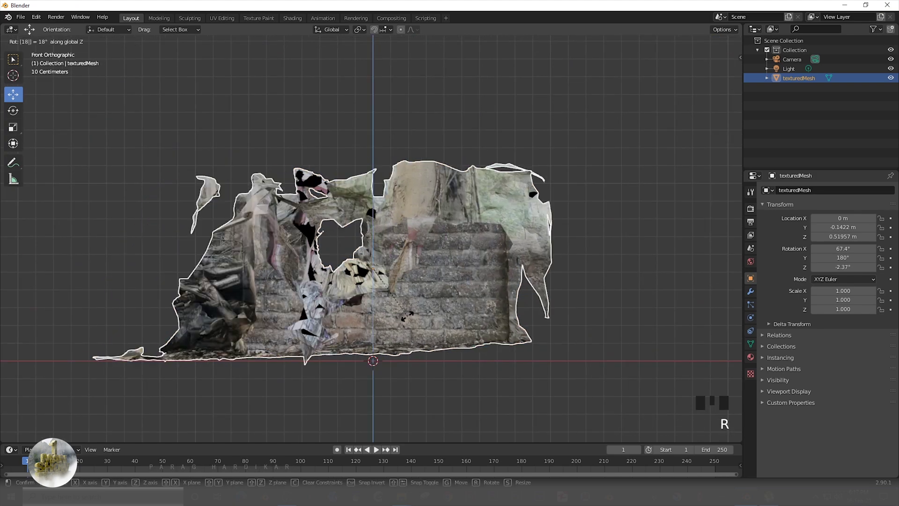
scroll(down, 3)
scroll(up, 3)
drag(416, 328, 362, 340)
scroll(up, 3)
drag(378, 294, 342, 295)
scroll(down, 3)
Inspect the untextured wall geometry from several angles, ready to apply its transforms
key(z)
scroll(up, 3)
drag(384, 317, 315, 296)
scroll(down, 3)
middle_click(318, 299)
scroll(up, 3)
drag(356, 331, 293, 341)
scroll(down, 3)
drag(354, 336, 366, 321)
scroll(down, 3)
key(ctrl+a)
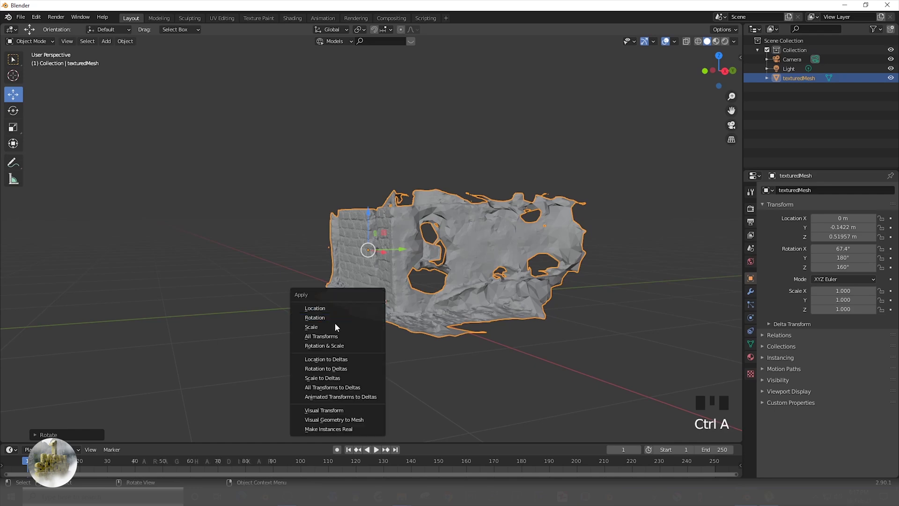
Apply the wall scan's current rotation
scroll(up, 3)
drag(309, 342, 402, 346)
key(alt+a)
scroll(down, 3)
scroll(up, 3)
drag(353, 331, 386, 283)
click(386, 283)
scroll(down, 3)
scroll(up, 3)
drag(403, 300, 350, 298)
Append the human reference model D3D P low 022 into an INSERTS collection beside the wall
key(alt+a)
scroll(down, 3)
scroll(up, 3)
drag(365, 304, 891, 80)
click(891, 80)
scroll(up, 3)
middle_click(461, 304)
click(375, 184)
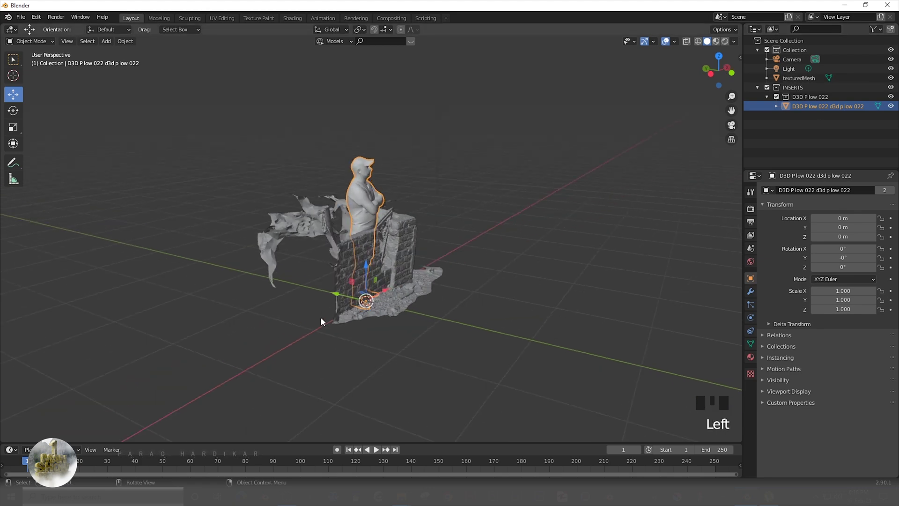
Select the wall scan and compare its height against the human figure
click(341, 298)
scroll(up, 3)
drag(405, 322, 307, 314)
scroll(down, 3)
scroll(up, 3)
drag(363, 312, 354, 308)
scroll(up, 3)
middle_click(362, 320)
scroll(down, 3)
drag(317, 241, 416, 351)
scroll(down, 3)
drag(406, 333, 407, 290)
click(408, 290)
scroll(down, 3)
scroll(up, 3)
Scale the wall scan up to about 1.507 so it matches the figure's height
key(s)
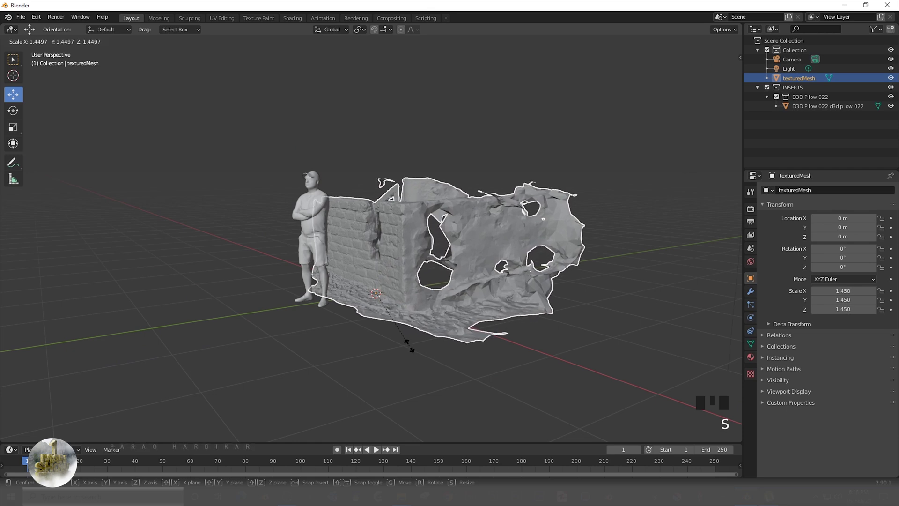
scroll(down, 3)
scroll(up, 3)
key(alt+a)
click(308, 232)
drag(331, 313, 323, 342)
scroll(up, 3)
scroll(down, 3)
drag(304, 295, 223, 245)
Remove the human reference figure and view the wall in Right Orthographic
key(x)
scroll(up, 3)
drag(301, 310, 313, 259)
click(313, 260)
scroll(up, 3)
drag(422, 300, 302, 298)
scroll(down, 3)
drag(326, 298, 518, 301)
key(KP_3)
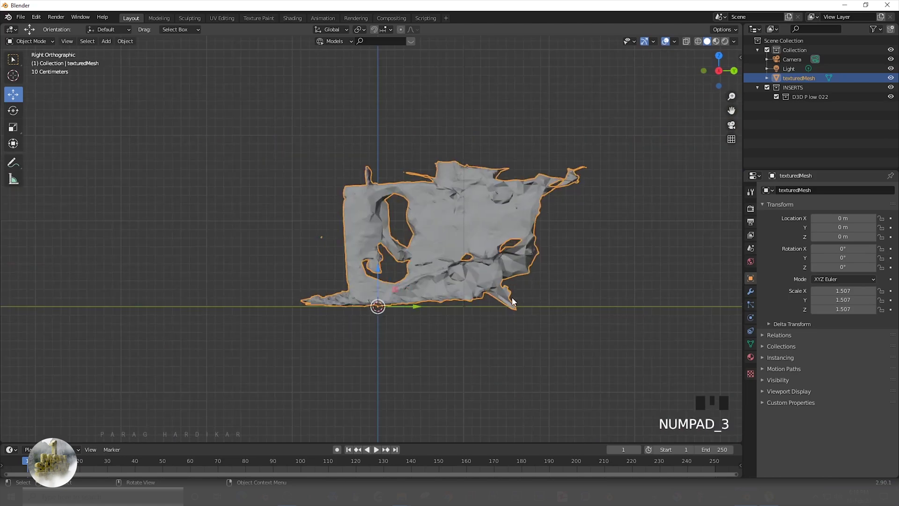
Tilt the wall about 2.4 degrees about X and nudge it to sit level on the ground
key(r)
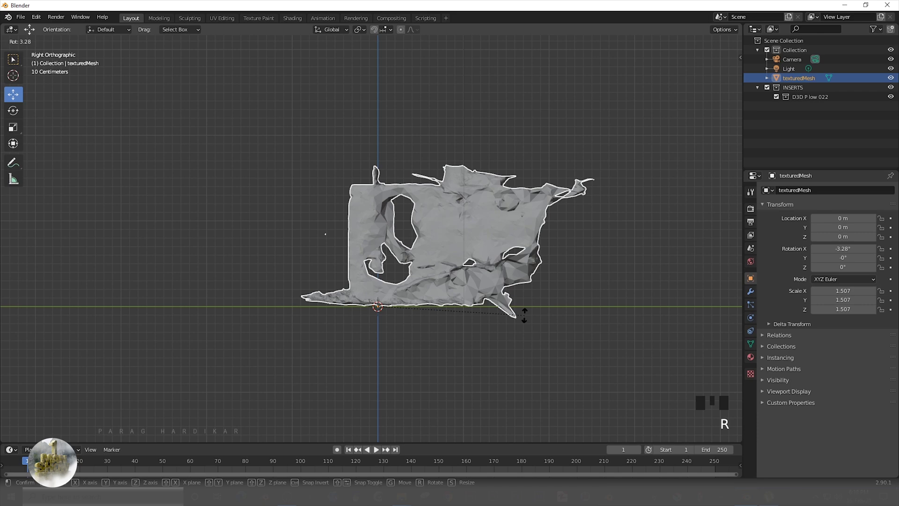
key(g)
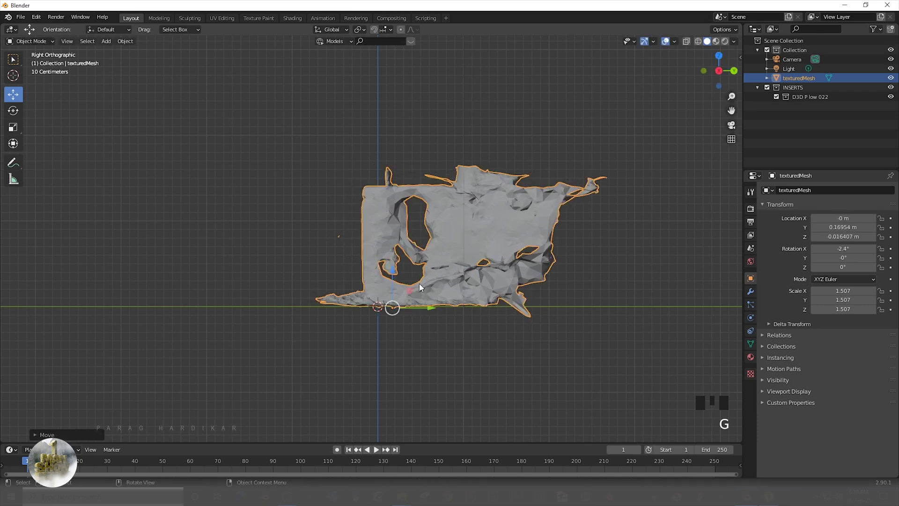
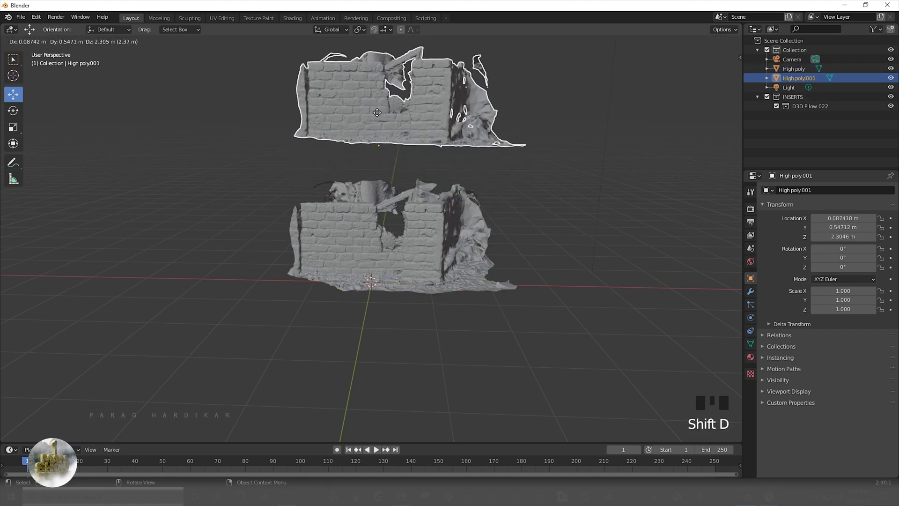
Hide High poly.001 in the Outliner and rename the other copy Low poly at the origin
click(798, 74)
click(822, 82)
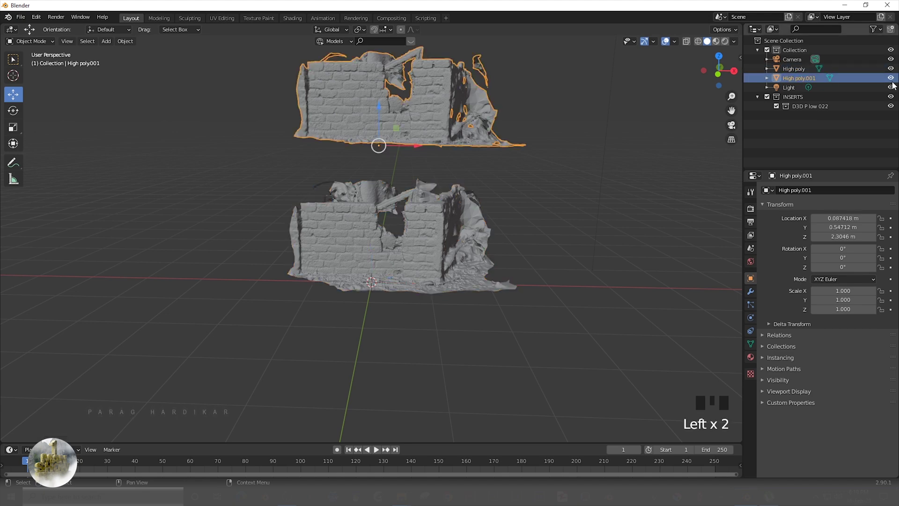
click(895, 82)
click(812, 72)
drag(811, 72, 606, 213)
scroll(up, 3)
drag(478, 264, 450, 262)
Inspect the Low poly wall's untextured geometry from several angles
key(z)
scroll(up, 3)
drag(447, 285, 386, 316)
scroll(up, 3)
drag(371, 316, 408, 310)
scroll(down, 3)
drag(262, 279, 394, 300)
scroll(up, 3)
drag(420, 278, 366, 275)
scroll(up, 3)
scroll(up, 3)
scroll(down, 3)
scroll(down, 3)
drag(261, 258, 324, 272)
Orbit around the Low poly wall, then look straight down on it with the texture shown
scroll(up, 3)
drag(362, 276, 337, 271)
scroll(down, 3)
drag(474, 258, 331, 261)
scroll(up, 3)
drag(378, 278, 378, 277)
scroll(down, 3)
drag(368, 278, 392, 289)
scroll(down, 3)
drag(422, 288, 388, 281)
scroll(up, 3)
drag(387, 292, 387, 293)
key(KP_7)
scroll(down, 3)
key(z)
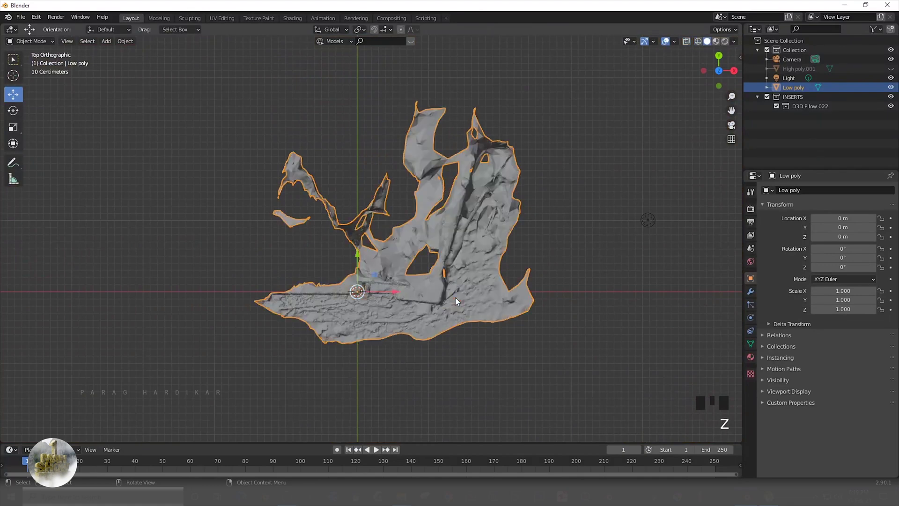
scroll(down, 3)
click(690, 44)
scroll(up, 3)
scroll(down, 3)
click(513, 347)
scroll(up, 3)
click(480, 322)
scroll(down, 3)
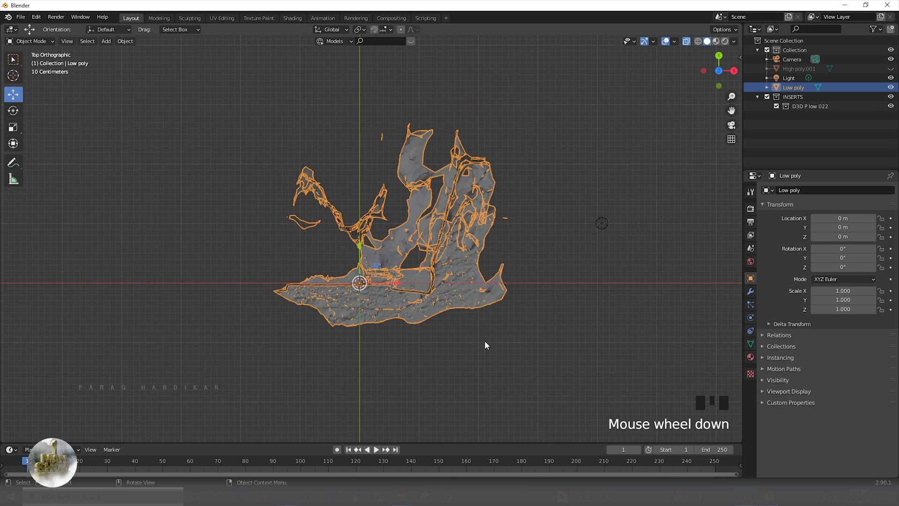
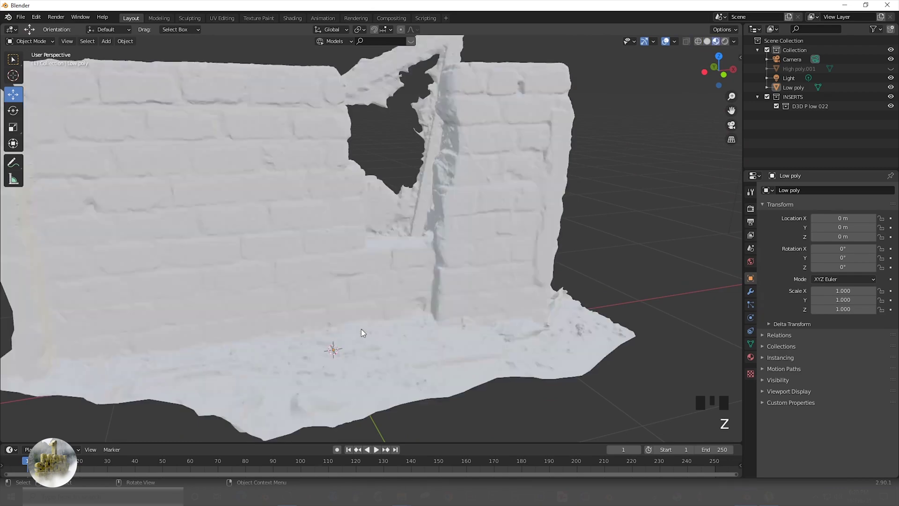
Add a Decimate modifier to the Low poly wall, starting at about 1.1 million faces
middle_click(353, 296)
scroll(up, 3)
middle_click(336, 293)
scroll(down, 3)
click(371, 272)
scroll(up, 3)
drag(751, 297, 332, 473)
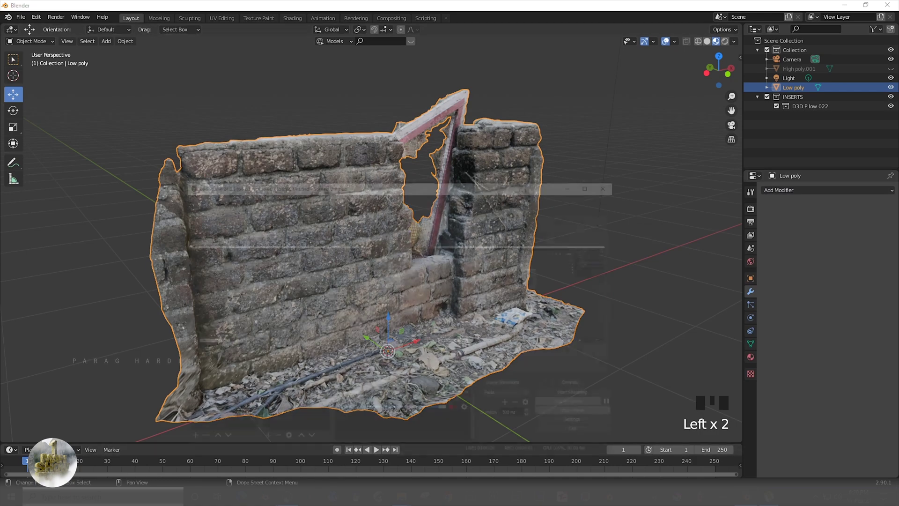
drag(807, 193, 592, 321)
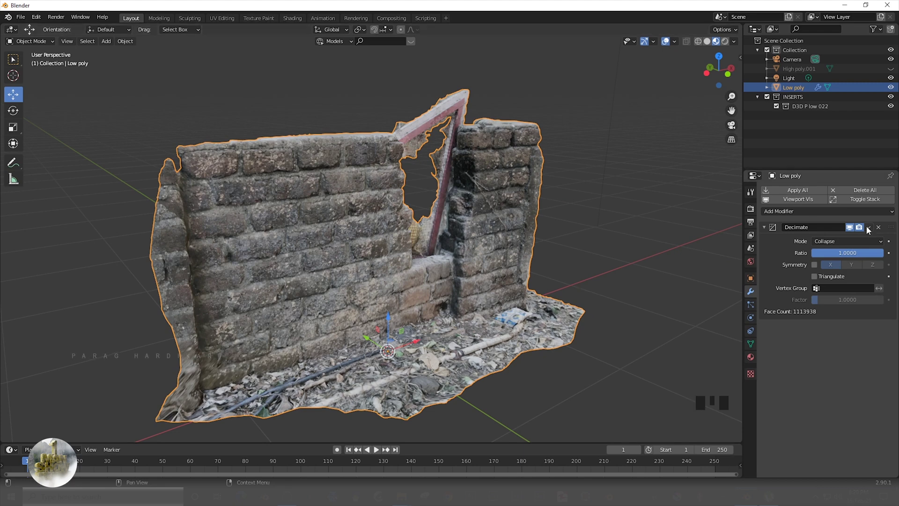
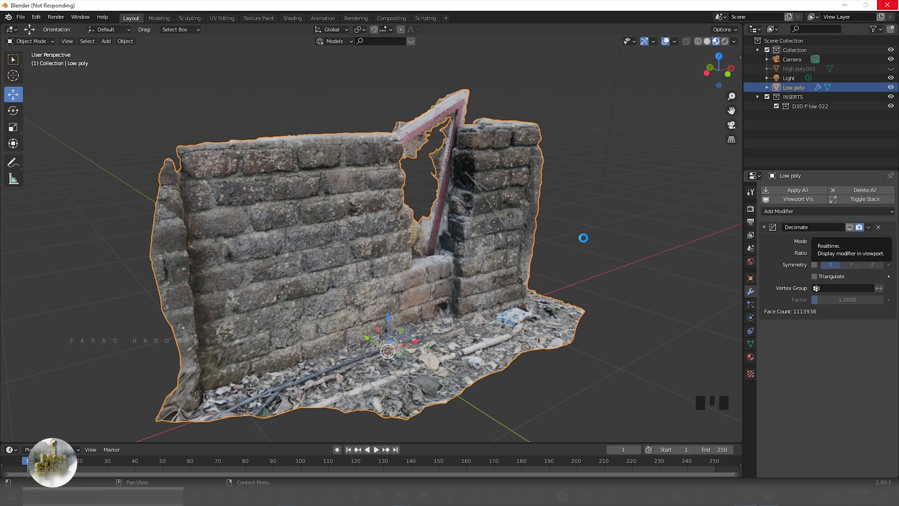
Toggle the Decimate modifier's viewport display and test a Ratio of 0.1 on the wall
click(588, 242)
scroll(up, 3)
scroll(down, 3)
scroll(down, 3)
scroll(up, 3)
middle_click(428, 272)
scroll(up, 3)
drag(500, 258, 481, 256)
Raise the Decimate Ratio to 0.7, leaving roughly 78 thousand faces
scroll(down, 3)
key(z)
scroll(up, 3)
scroll(down, 3)
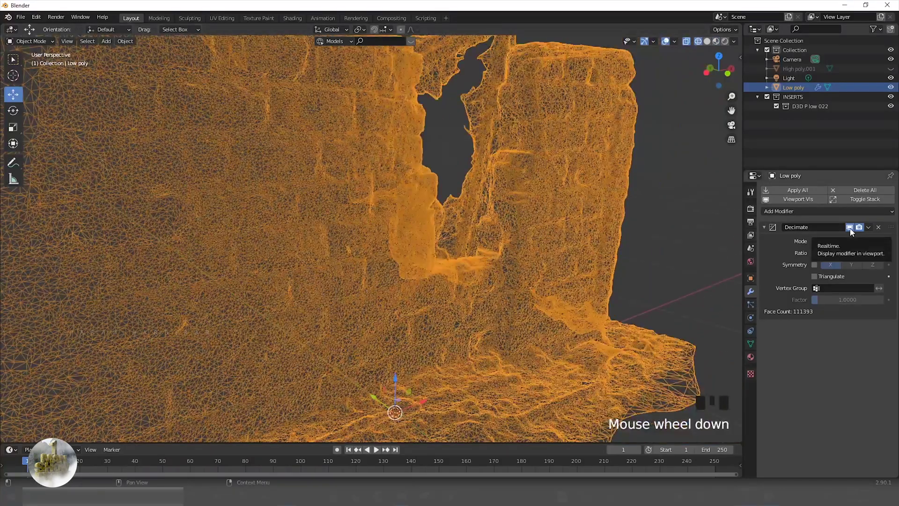
click(852, 230)
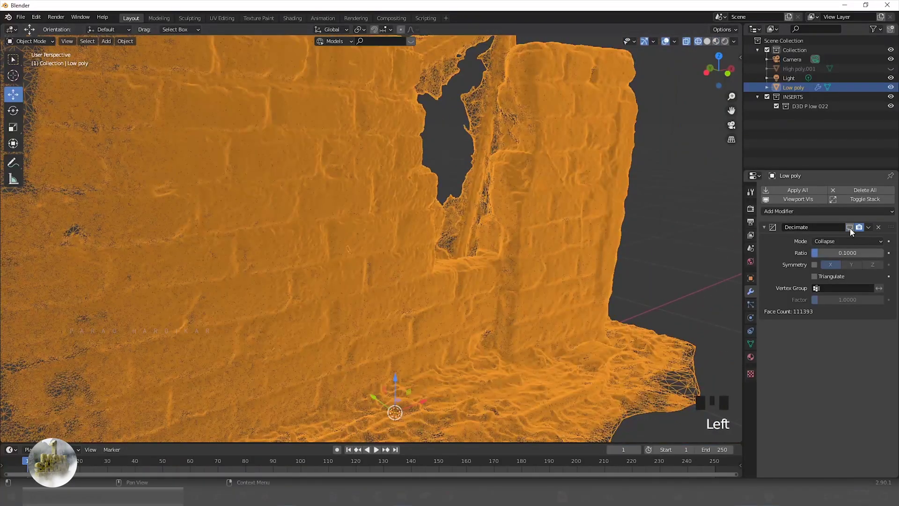
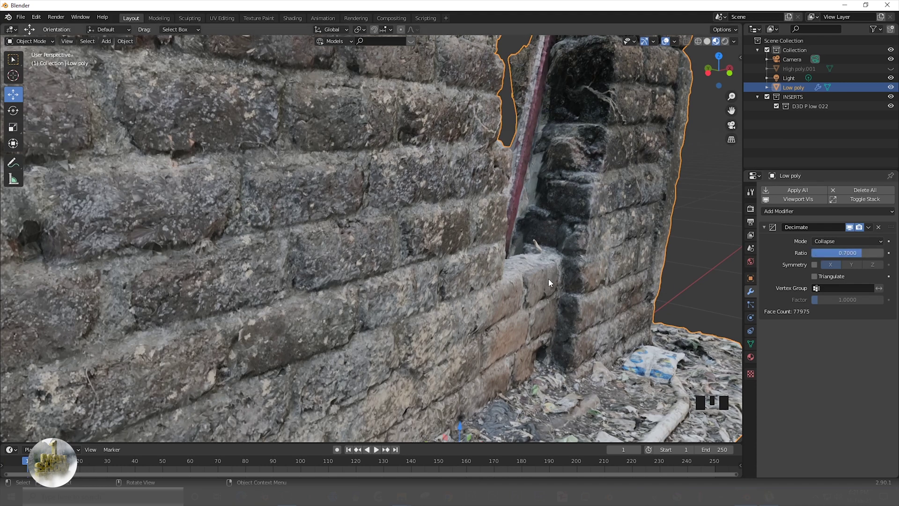
Zoom out and orbit around the decimated wall to inspect it
click(852, 228)
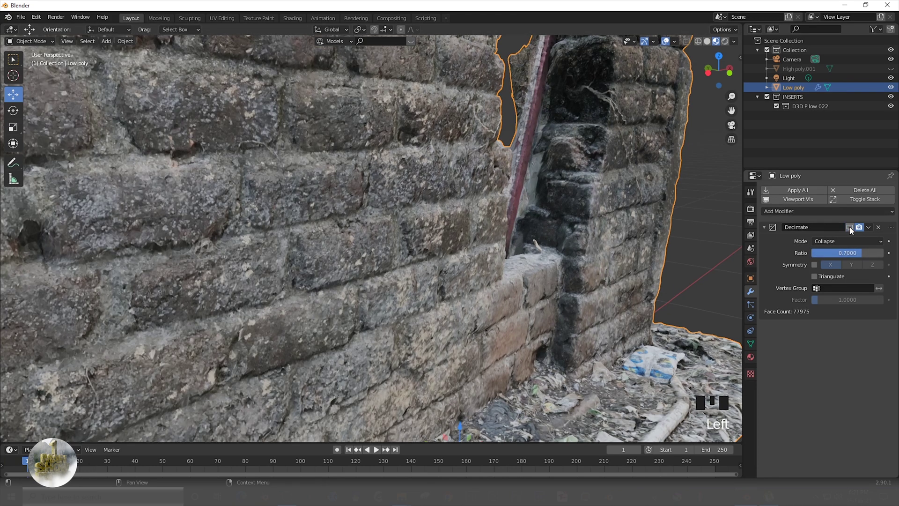
scroll(down, 3)
middle_click(398, 295)
scroll(up, 3)
key(alt+a)
scroll(down, 3)
scroll(up, 3)
drag(445, 288, 385, 286)
scroll(down, 3)
middle_click(353, 306)
scroll(up, 3)
scroll(down, 3)
drag(330, 306, 363, 288)
scroll(up, 3)
scroll(down, 3)
scroll(down, 3)
Switch the viewport to Rendered shading and select the scene Light in the Outliner
drag(366, 327, 797, 83)
click(797, 83)
drag(796, 93, 383, 335)
key(z)
scroll(up, 3)
middle_click(403, 310)
scroll(down, 3)
key(alt+a)
click(526, 117)
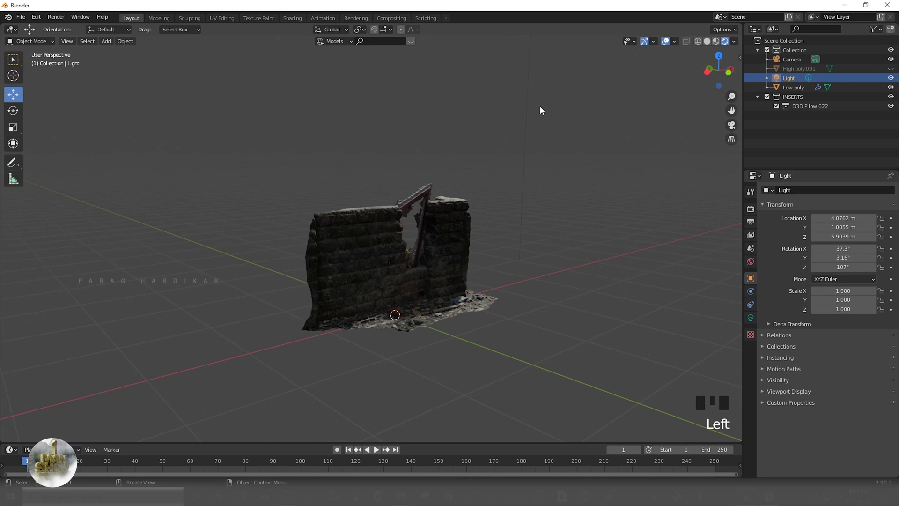
Move the light with G to a spot in front of the wall so its face is lit
key(g)
scroll(up, 3)
drag(493, 333, 425, 338)
scroll(down, 3)
middle_click(462, 322)
scroll(down, 3)
click(588, 184)
Vertically split the workspace and set the left view to Rendered beside the solid view
drag(294, 193, 283, 298)
click(283, 297)
scroll(up, 3)
drag(445, 294, 346, 271)
scroll(down, 3)
drag(342, 272, 209, 183)
click(209, 182)
scroll(up, 3)
drag(432, 284, 362, 255)
scroll(down, 3)
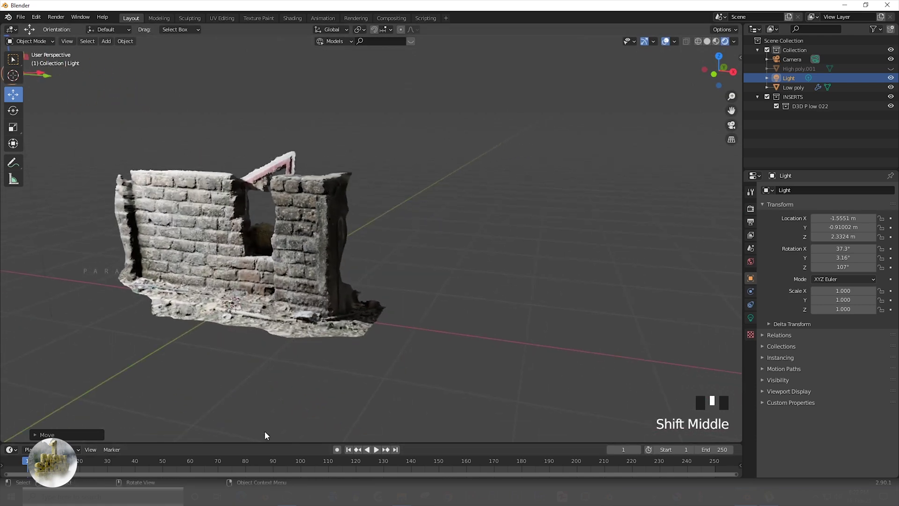
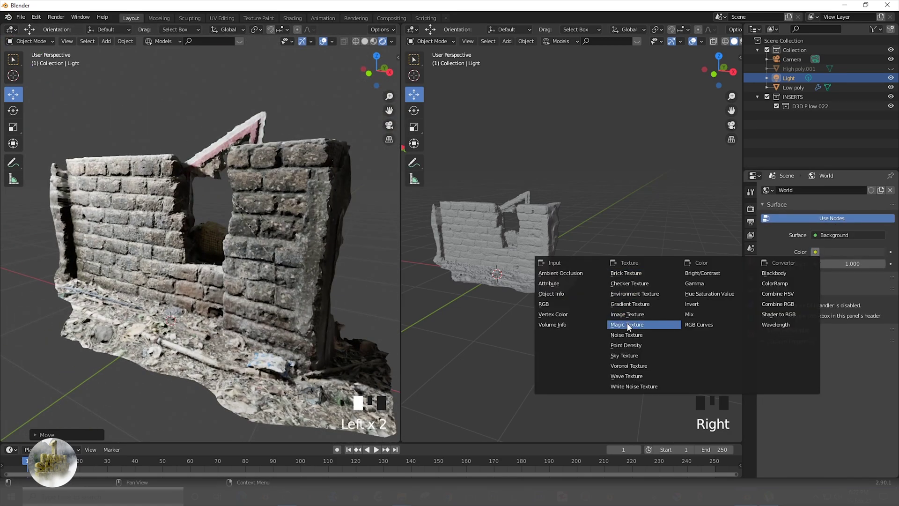
Set the World background Color to a Sky Texture for a blue sky
drag(834, 249, 572, 166)
scroll(down, 3)
scroll(up, 3)
scroll(up, 3)
click(547, 253)
click(541, 244)
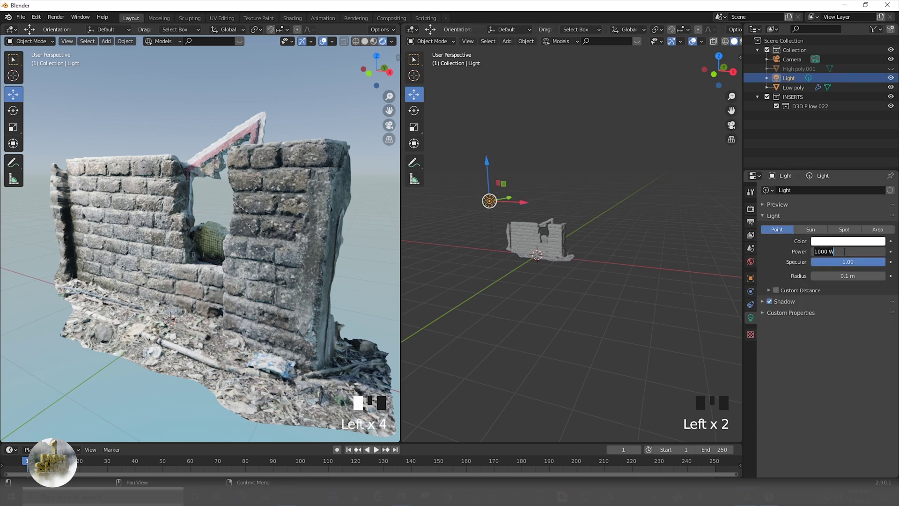
Set light Power to 500 W, make it a Sun of strength 6, and rotate it across the wall
key(0)
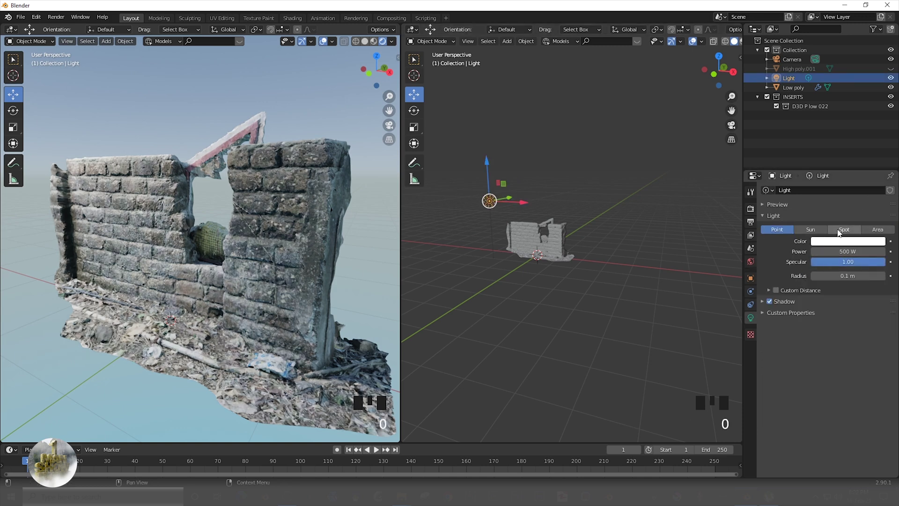
click(818, 230)
drag(854, 255, 165, 265)
key(r)
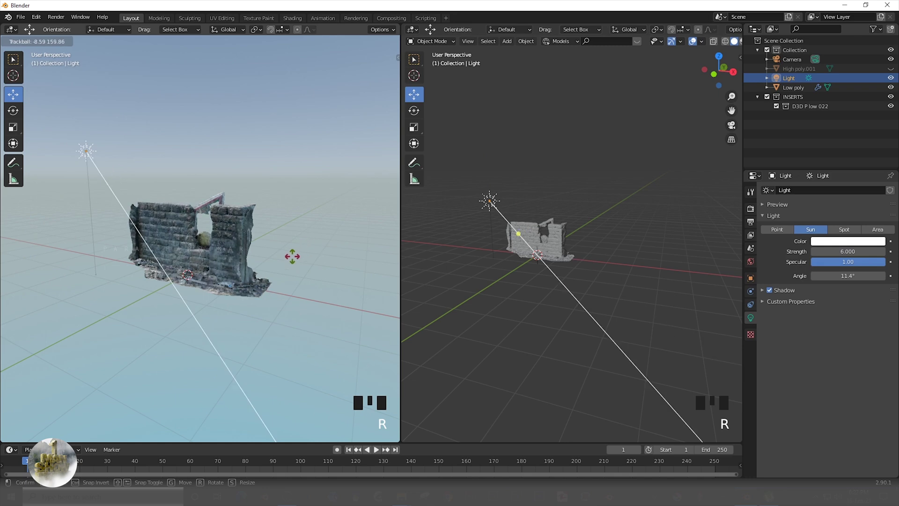